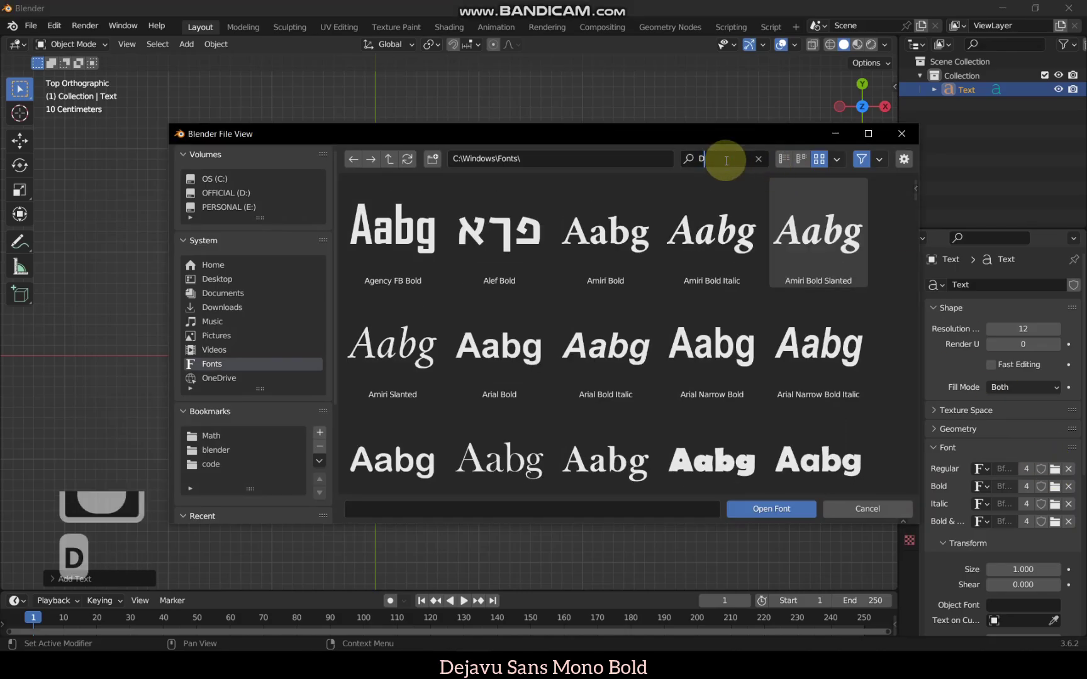
Search 'dejau' in the font browser and load DejaVu Sans Mono Bold as the regular font
type("deja")
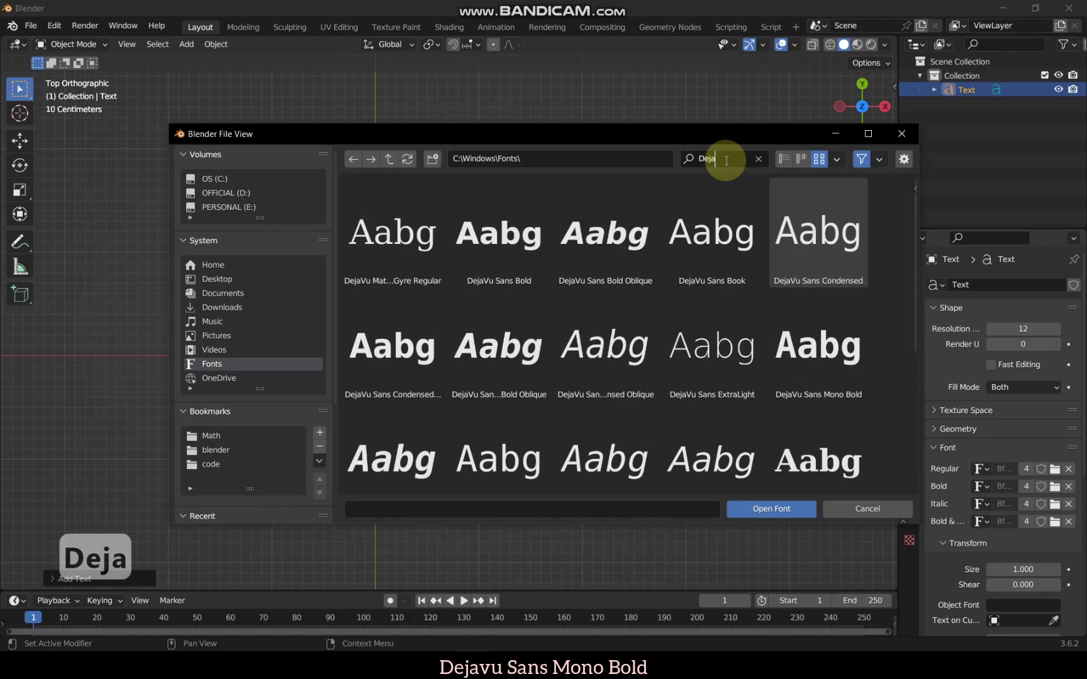
type("u")
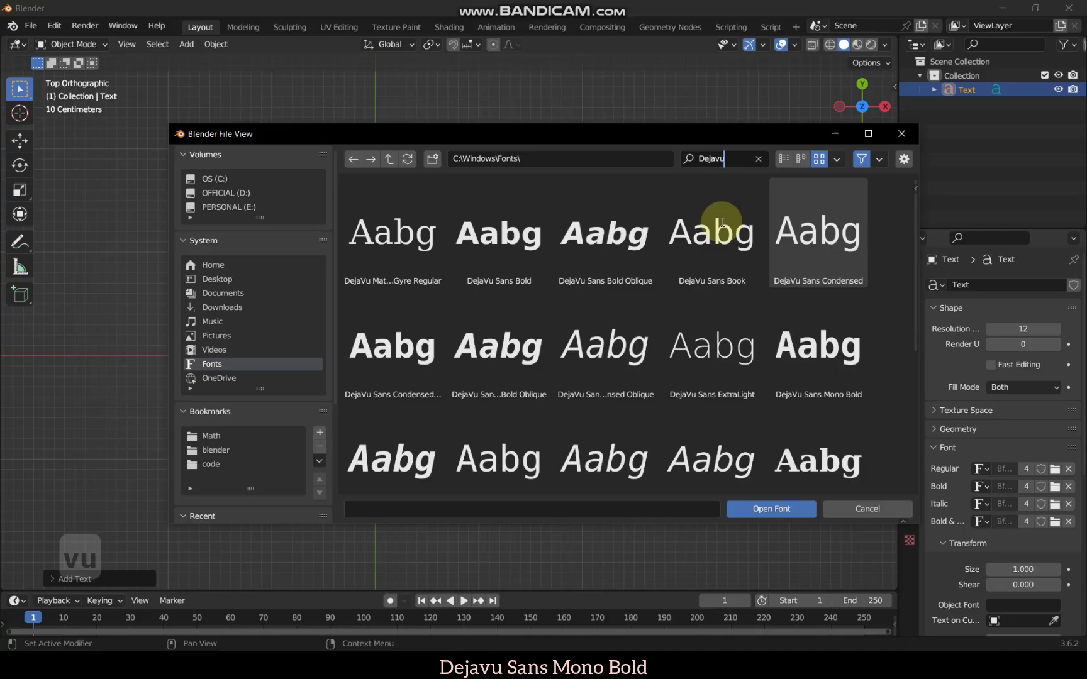
left_click_drag(810, 358, 568, 309)
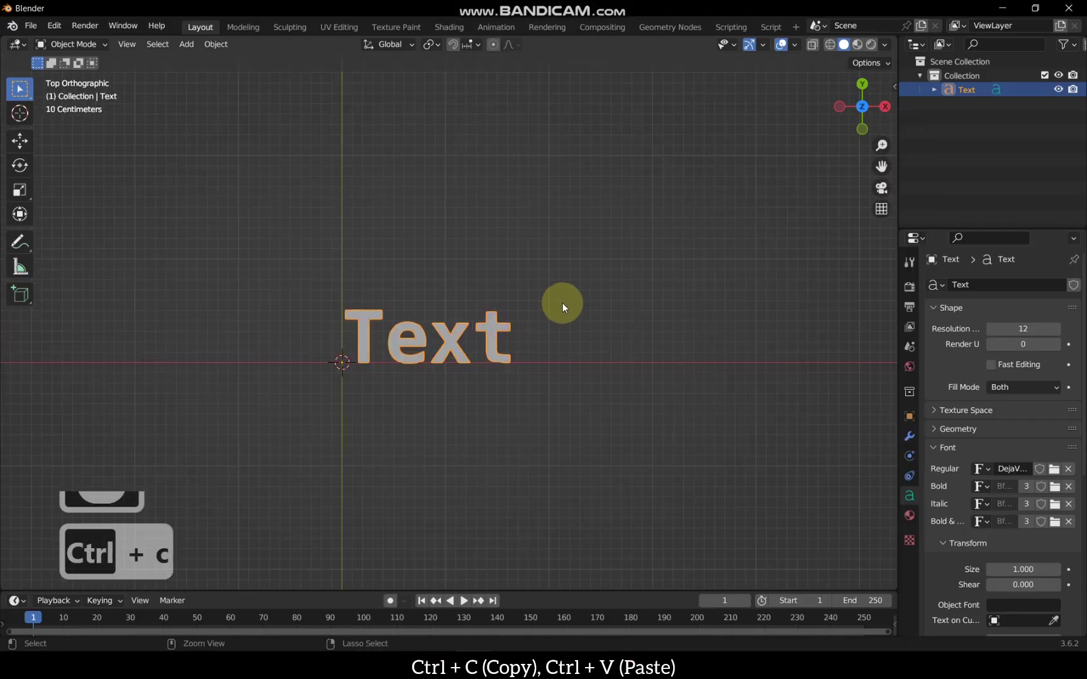
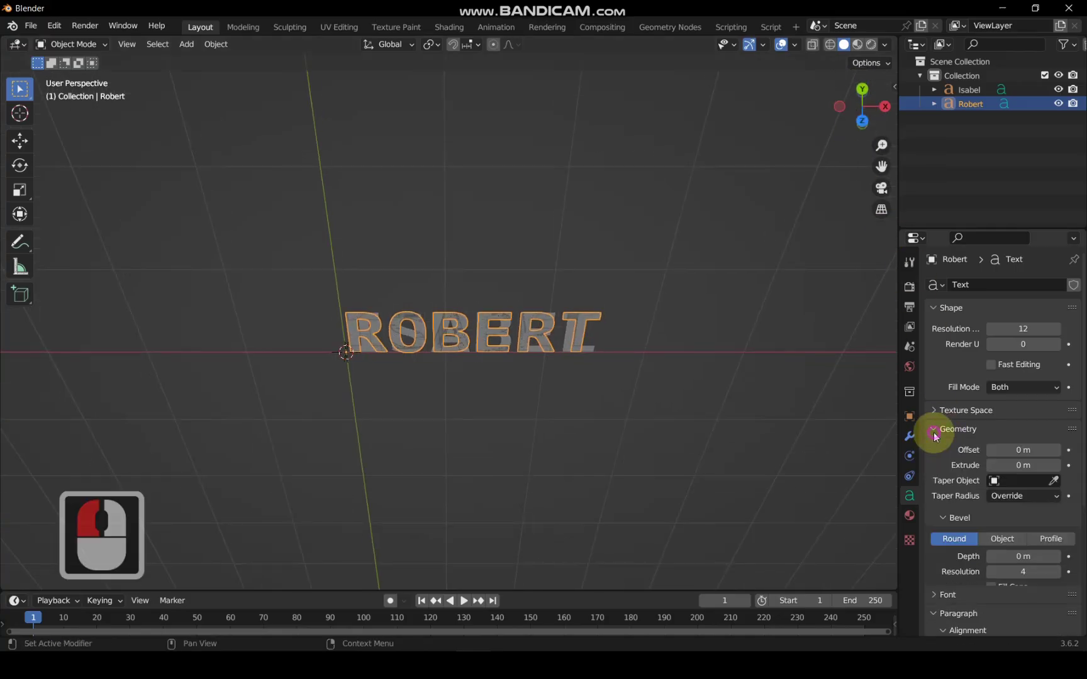
Set the Geometry Extrude depth to 2 m for Robert, then for Isabel
left_click(19, 85)
key("2")
key("Return")
left_click(19, 85)
key("2")
key("Return")
Select both name objects, convert them to meshes and set each origin to its geometry
left_click(19, 85)
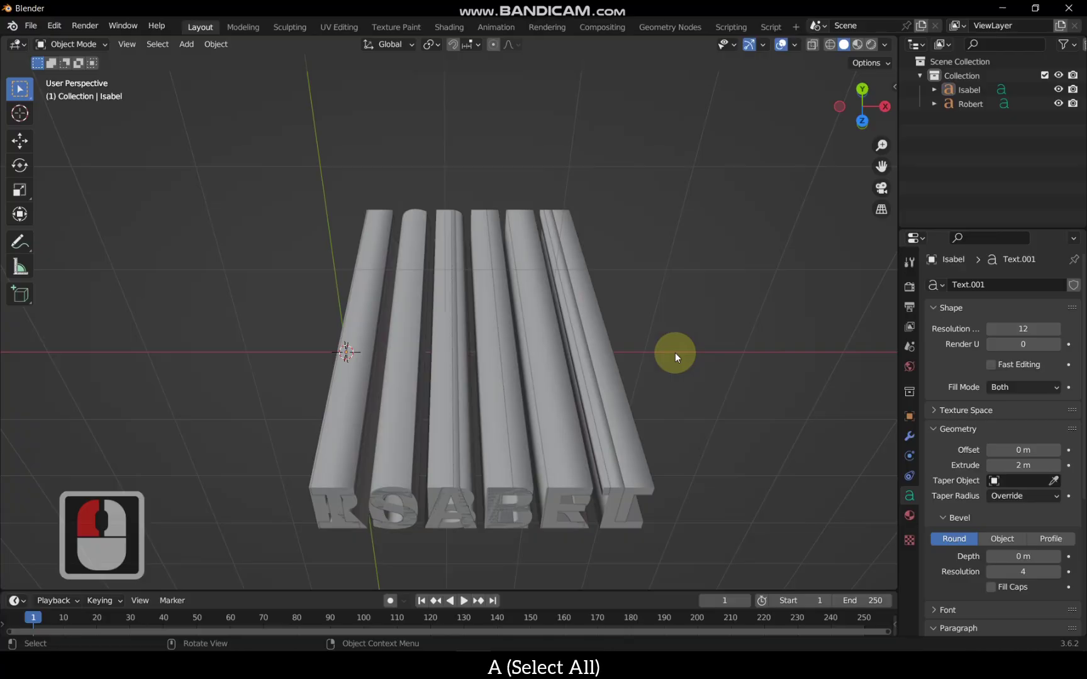
key("a")
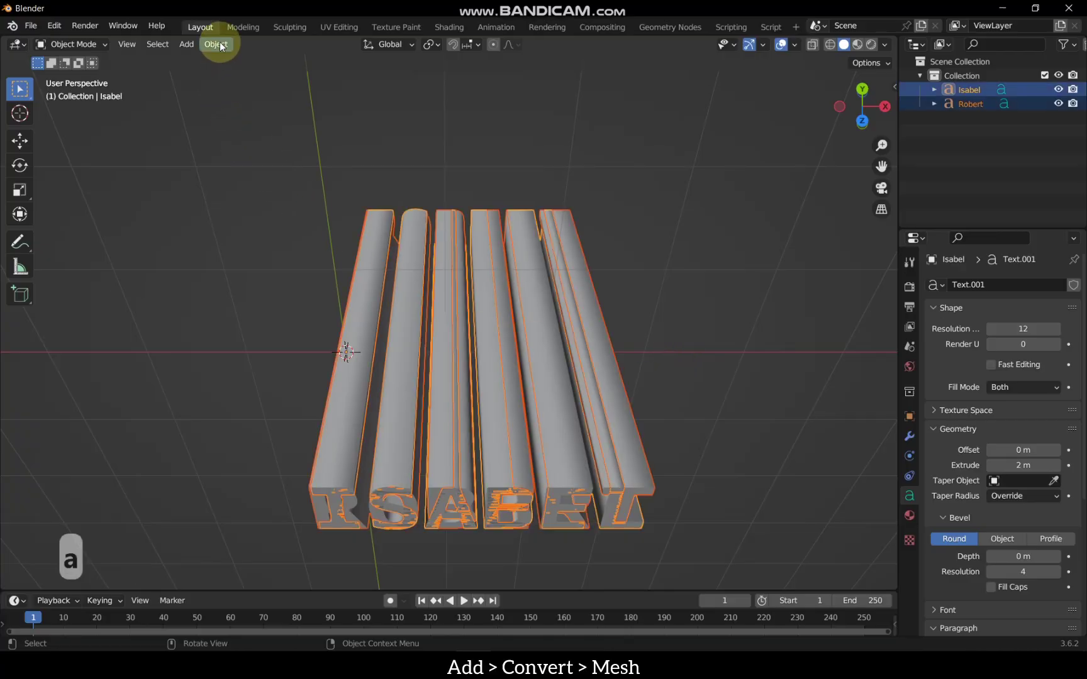
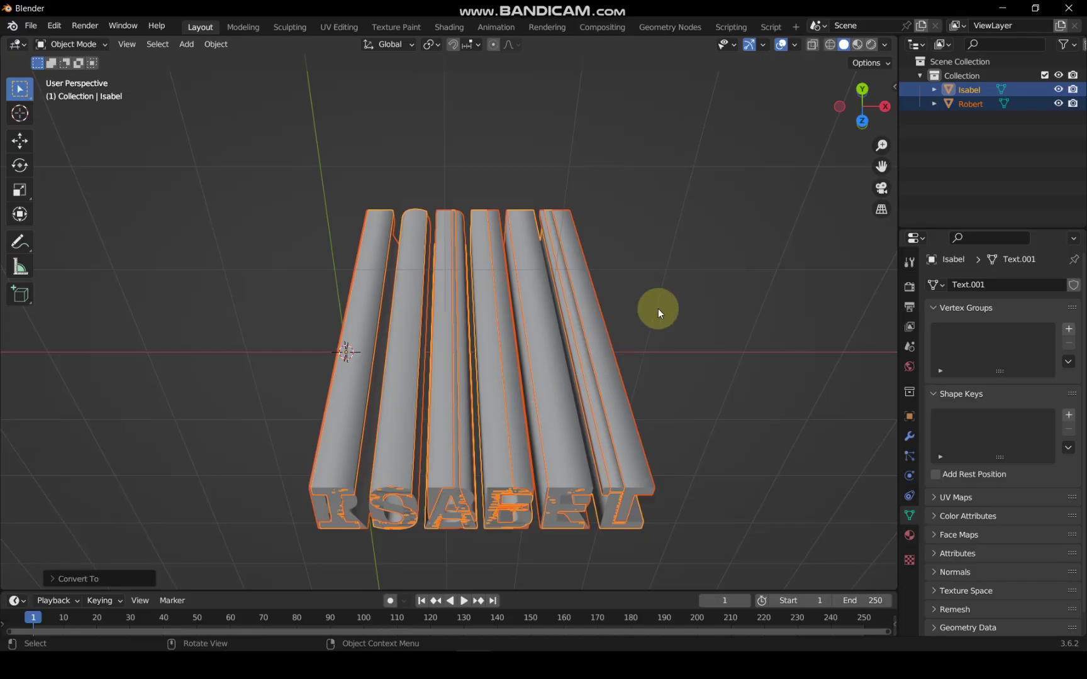
right_click(19, 85)
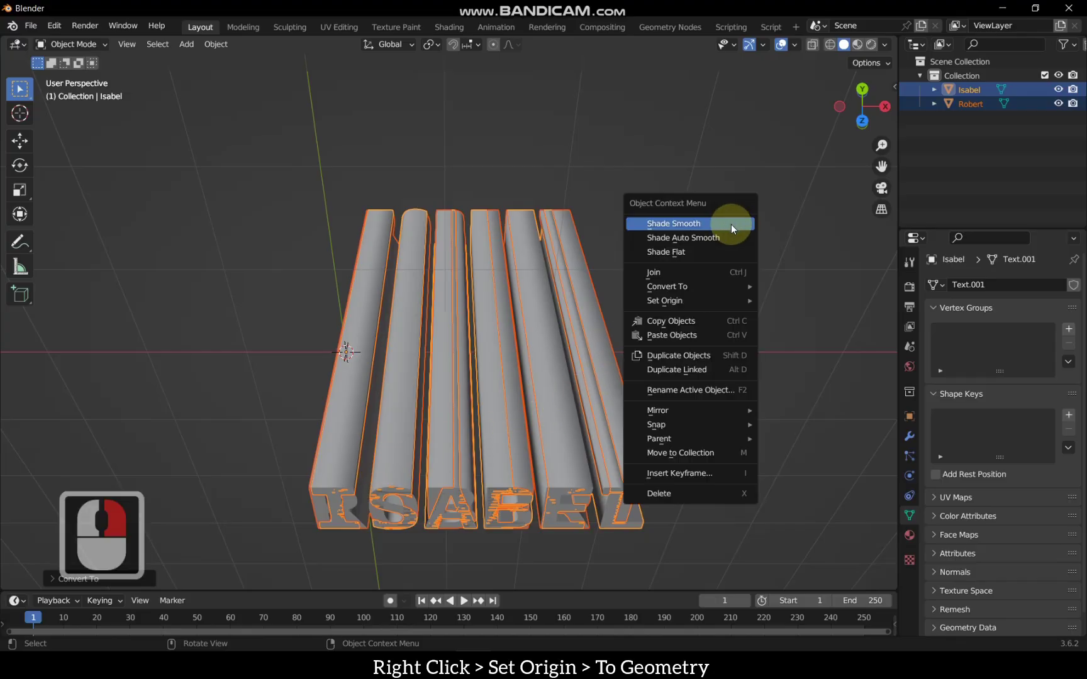
left_click(19, 85)
Select the Robert object on its own, ready for the 90° Y rotation
left_click(19, 85)
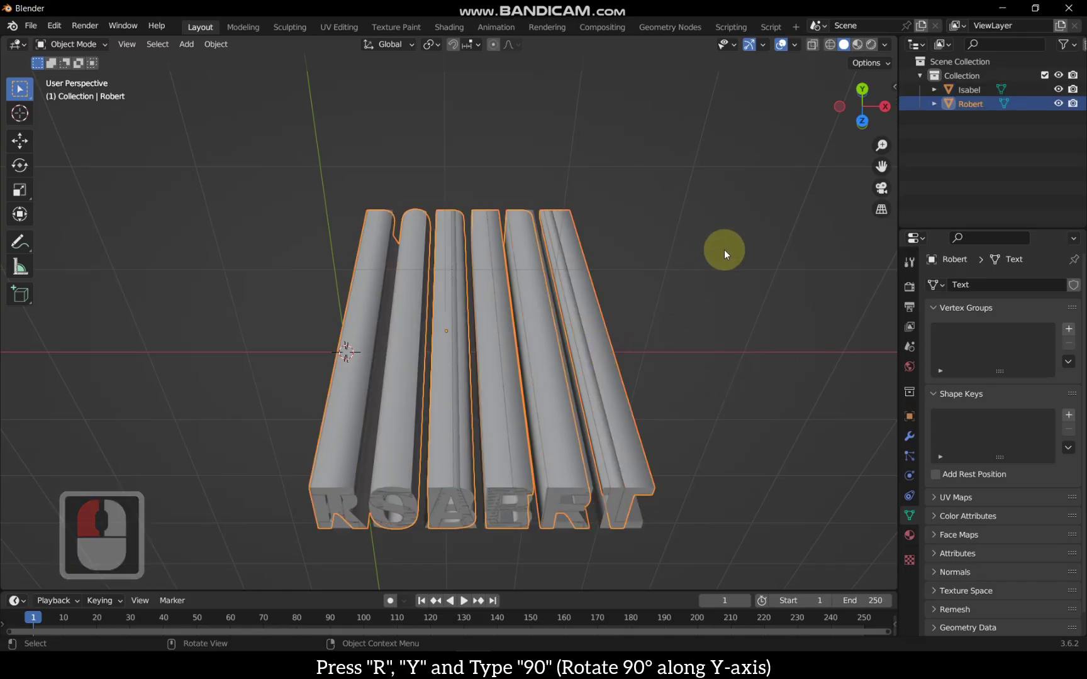
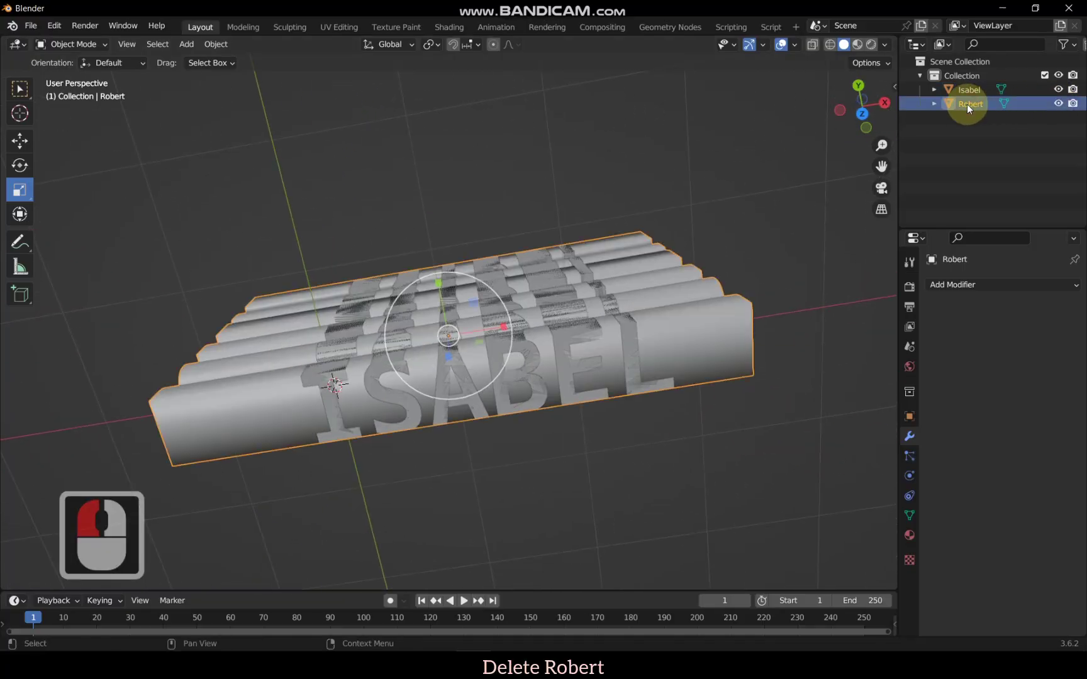
Delete Robert and select the intersected Isabel mesh
key("Delete")
left_click_drag(611, 281, 609, 326)
left_click(608, 326)
In Edit Mode separate Isabel by loose parts, then return to Object Mode
key("Tab")
key("p")
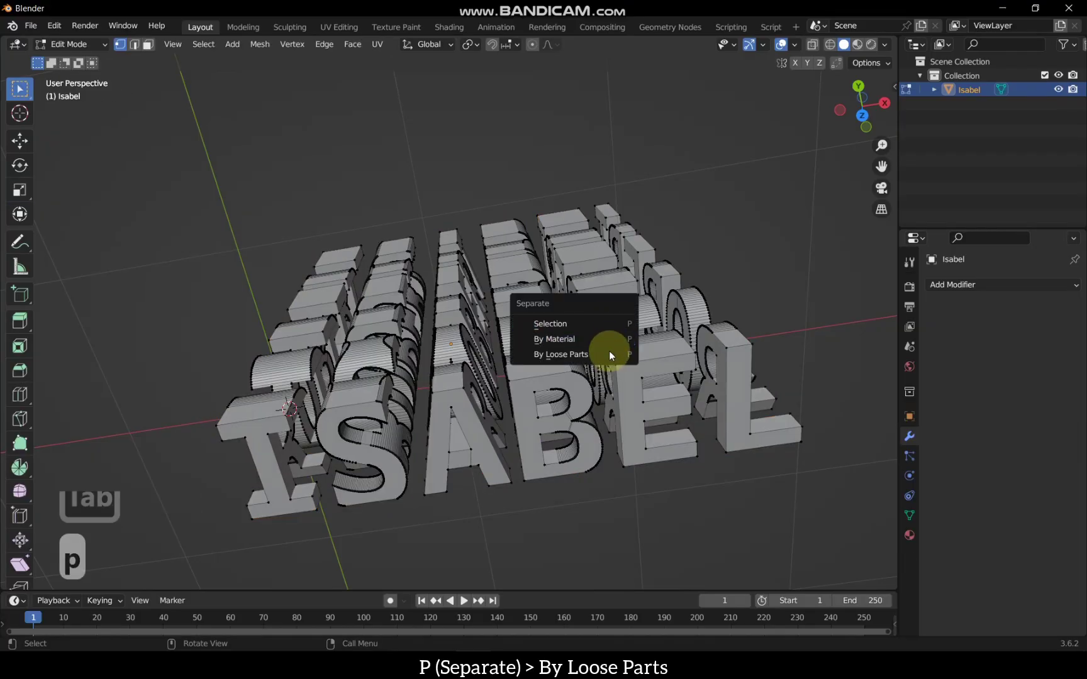
left_click(610, 357)
key("Tab")
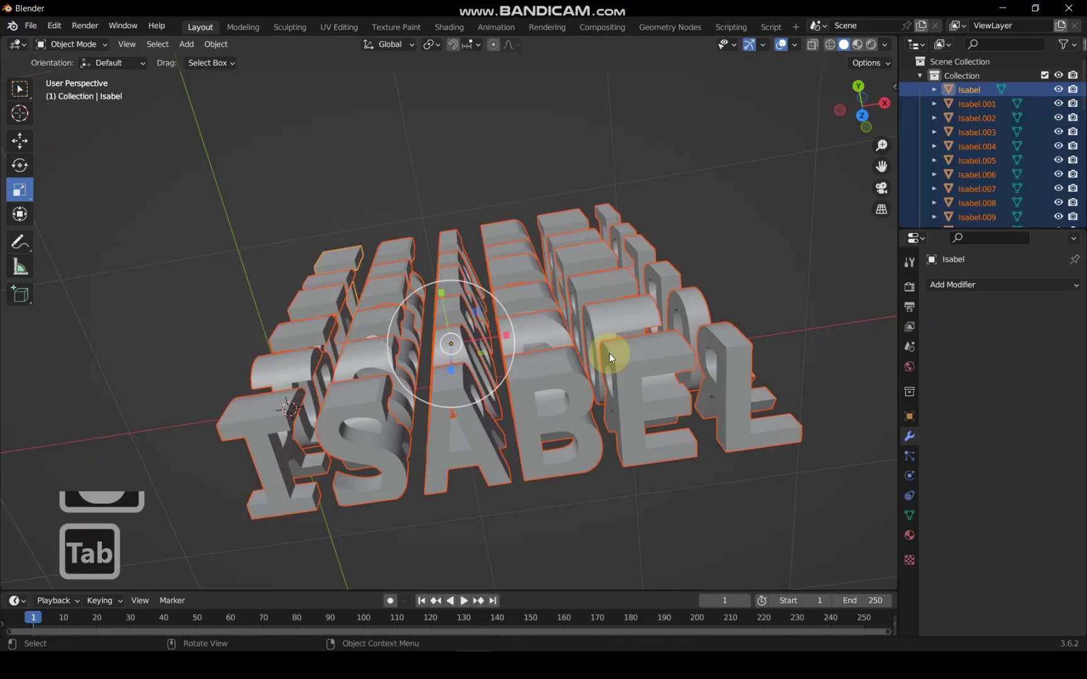